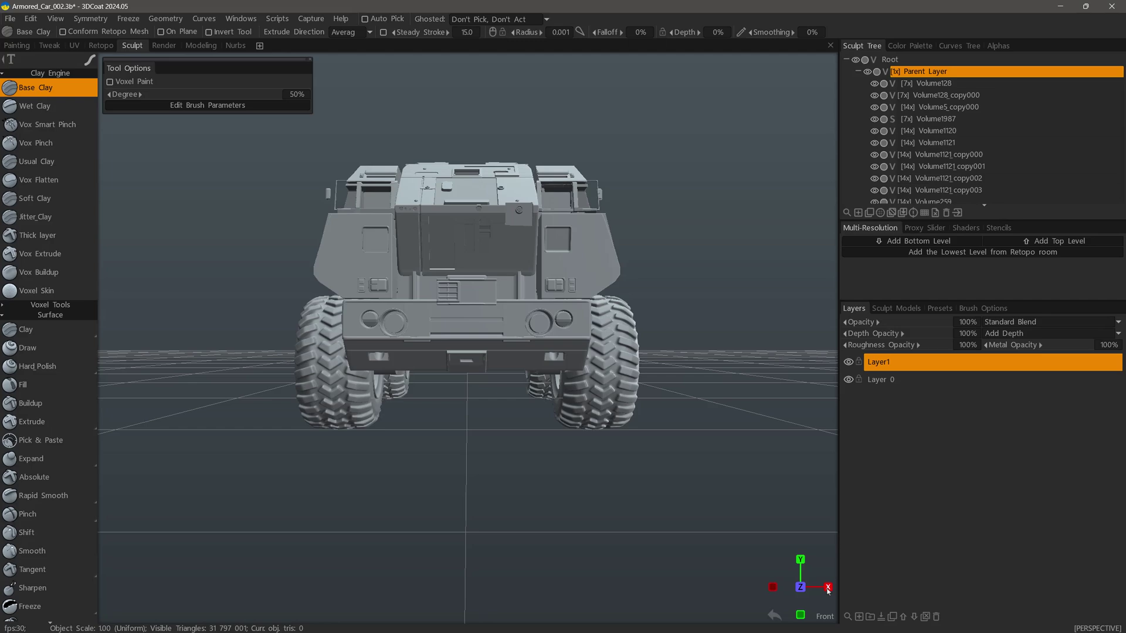
Inspect the armored car from Right, Top, Bottom and Left preset views via the axis gizmo.
left_click(830, 589)
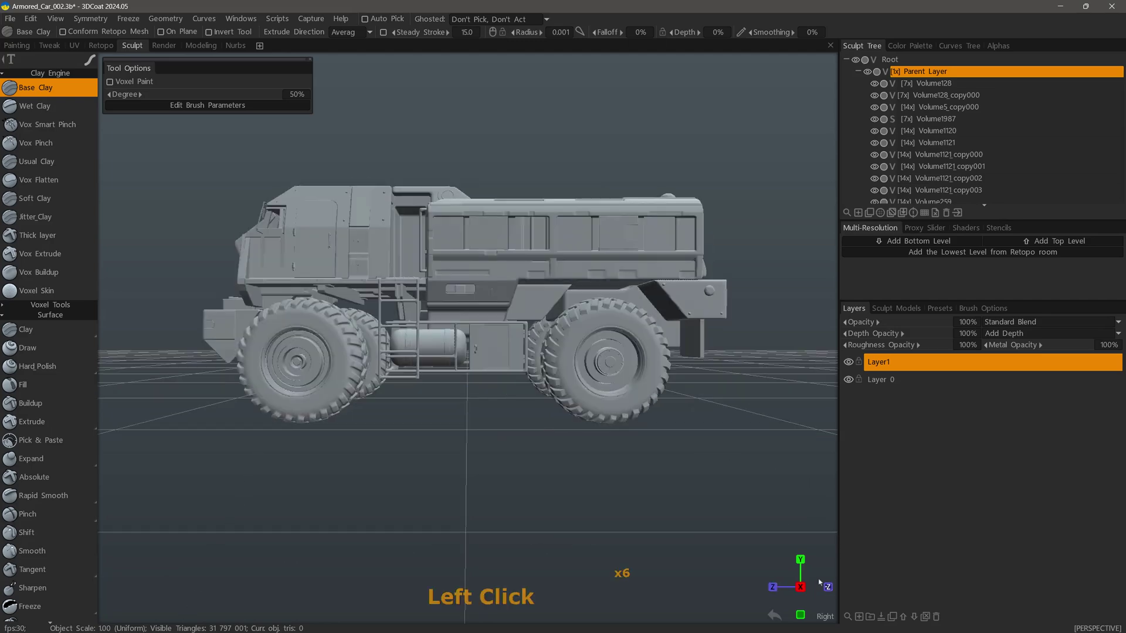
left_click(801, 561)
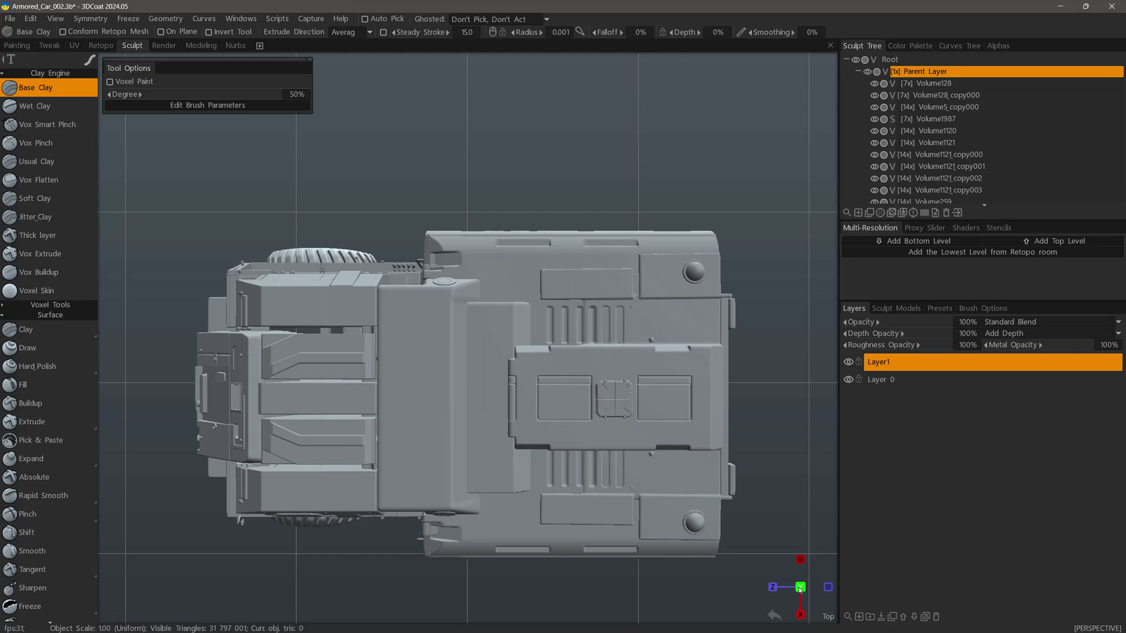
left_click(803, 590)
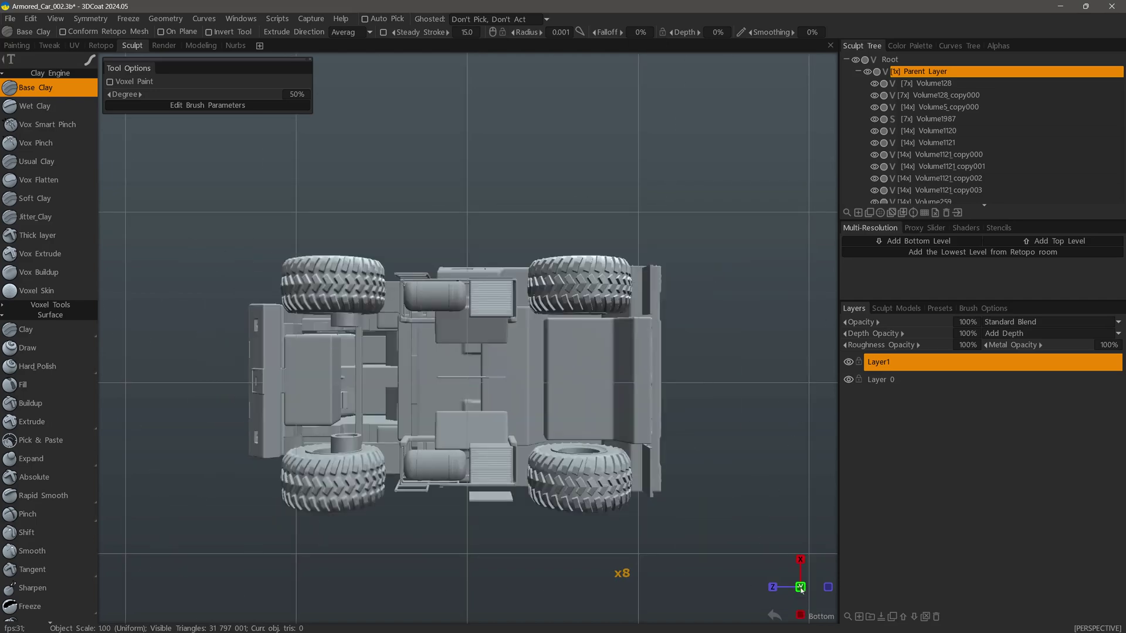
left_click(802, 616)
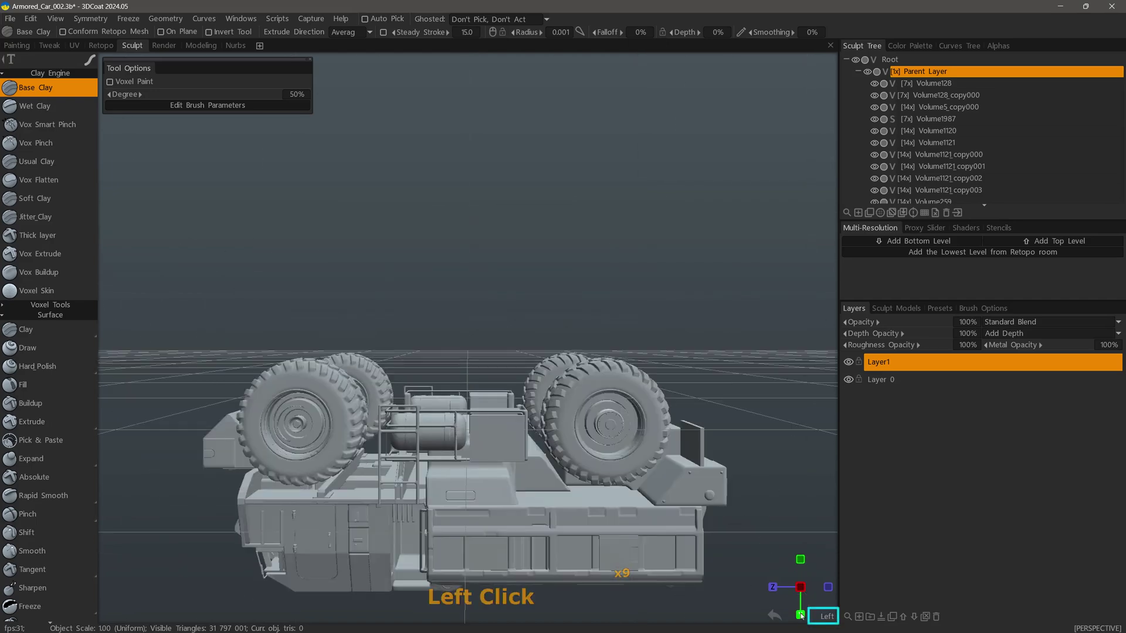